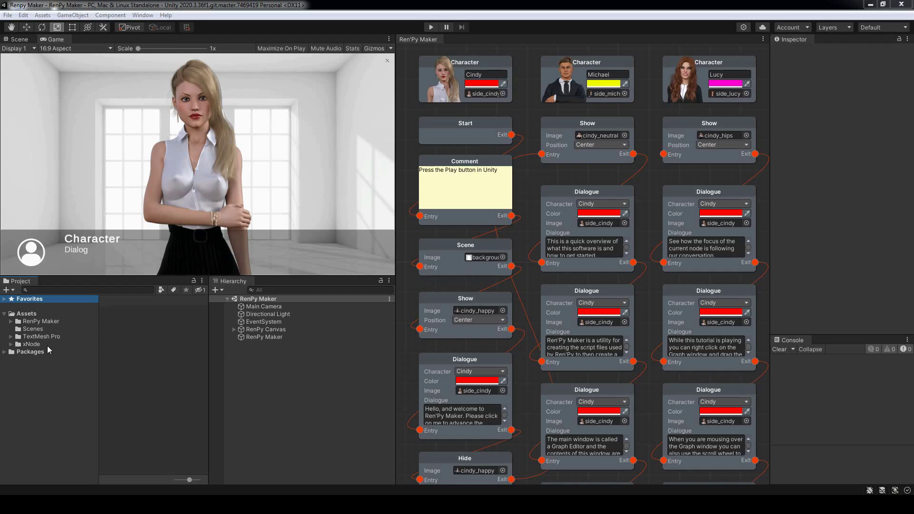
Step: Create a new folder inside Assets > RenPy Maker > Resources
click(13, 324)
click(23, 369)
click(51, 368)
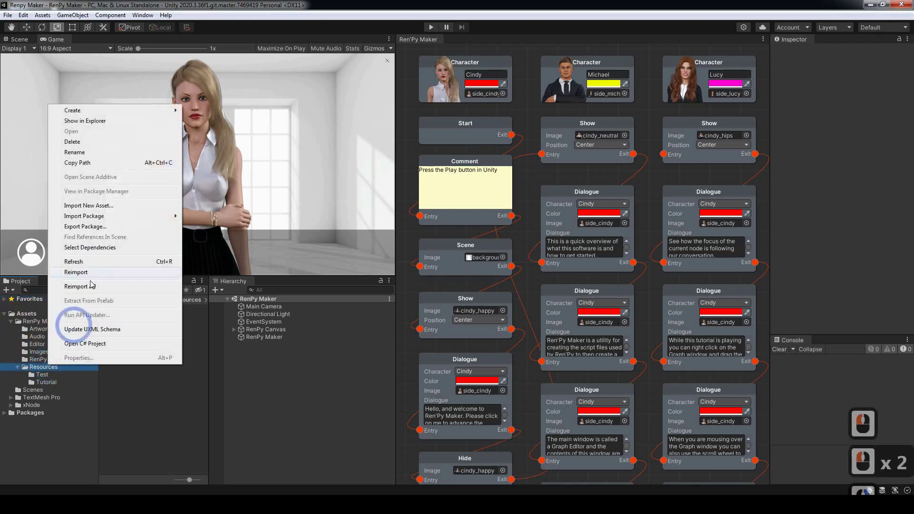
middle_click(203, 107)
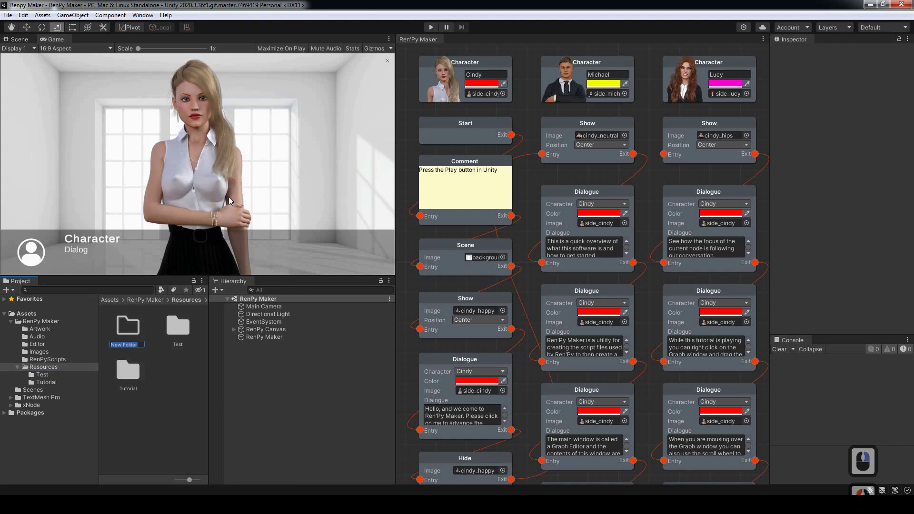
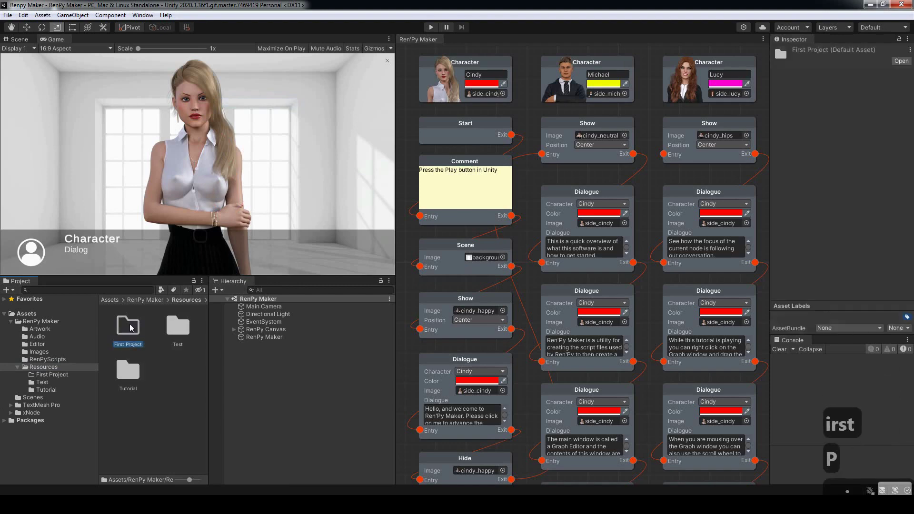
Step: Name the folder First Project and create a Ren'Py Maker graph asset inside it
text(roject ↵)
key(BackSpace)
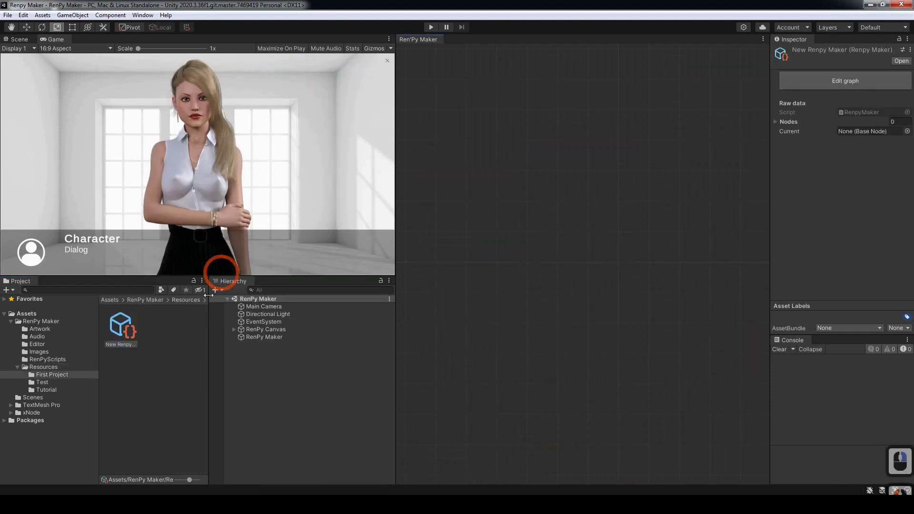
click(125, 347)
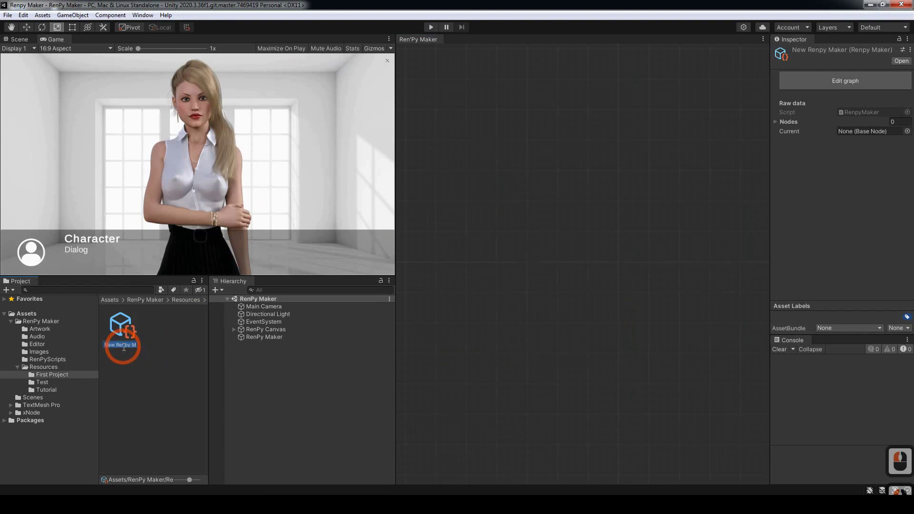
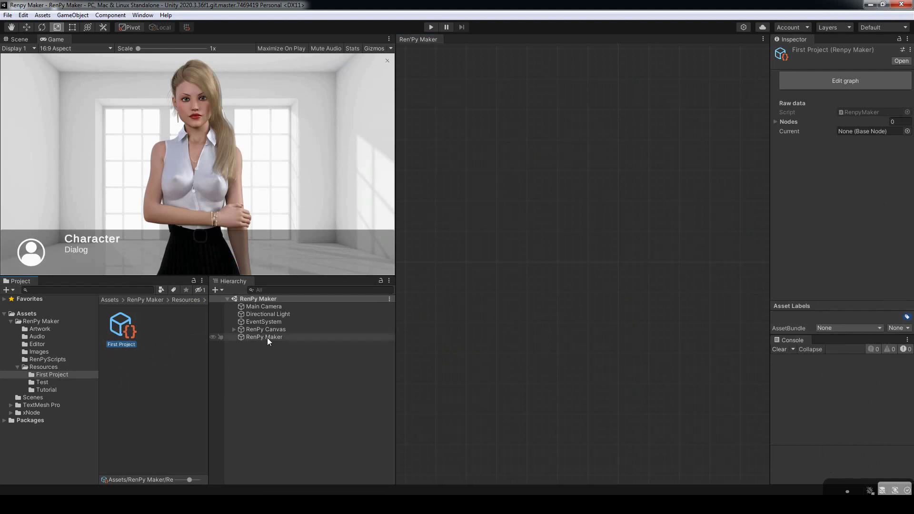
Step: Name the graph First Project and retype the Node Parser's Project Name as First Project
text(roject ↵)
click(270, 340)
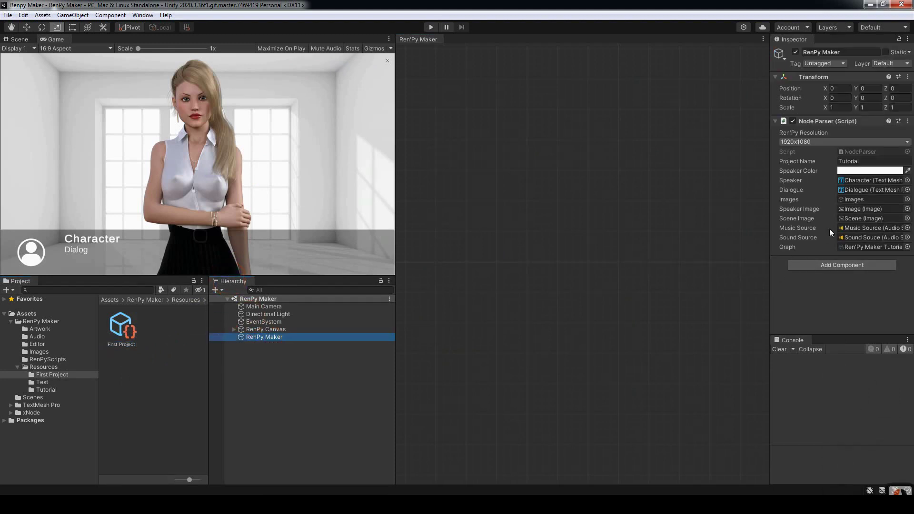
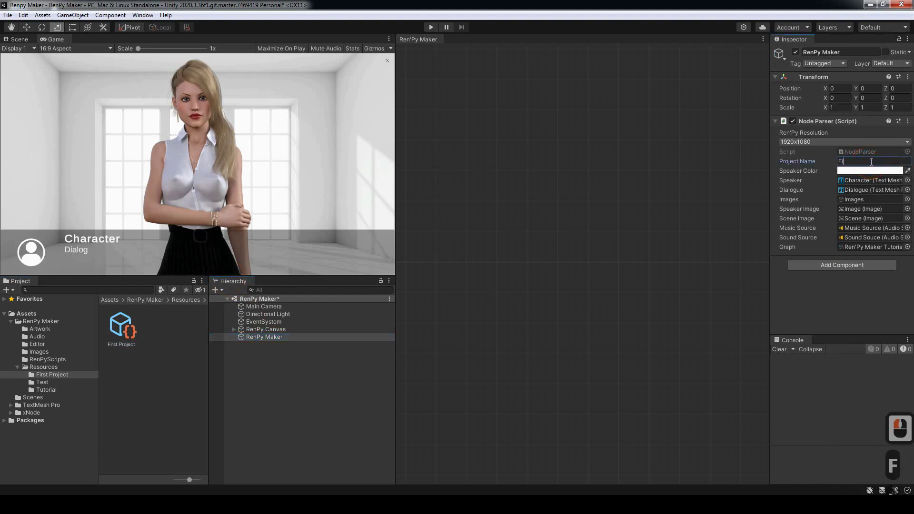
text(irst)
key(p)
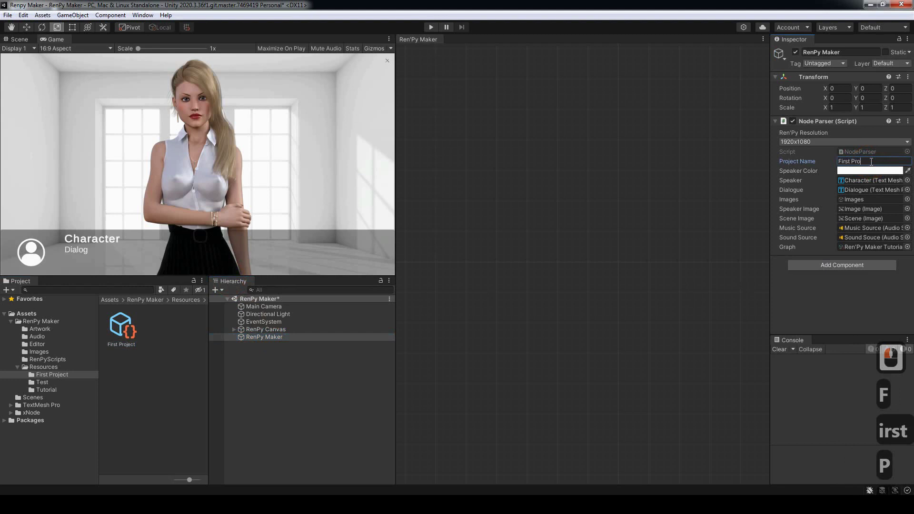
Step: Add a Character node named Cindy to the empty graph
click(703, 222)
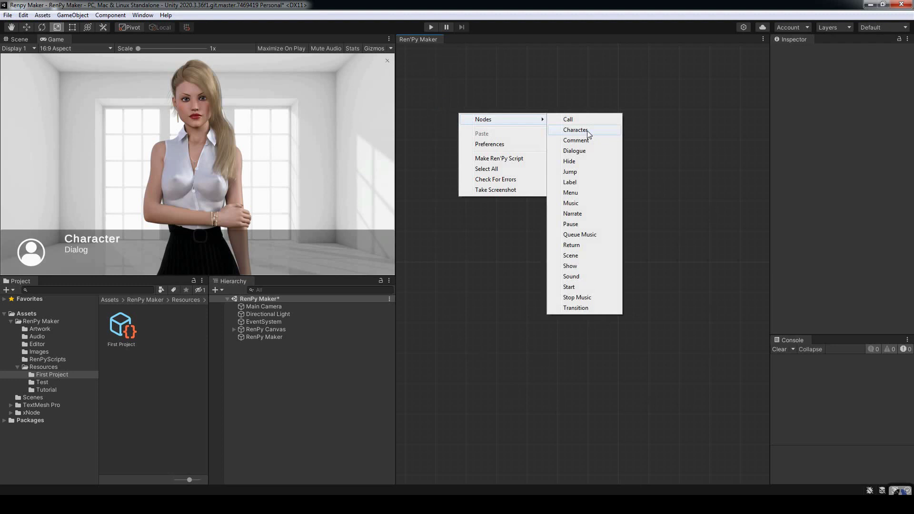
middle_click(583, 134)
click(584, 135)
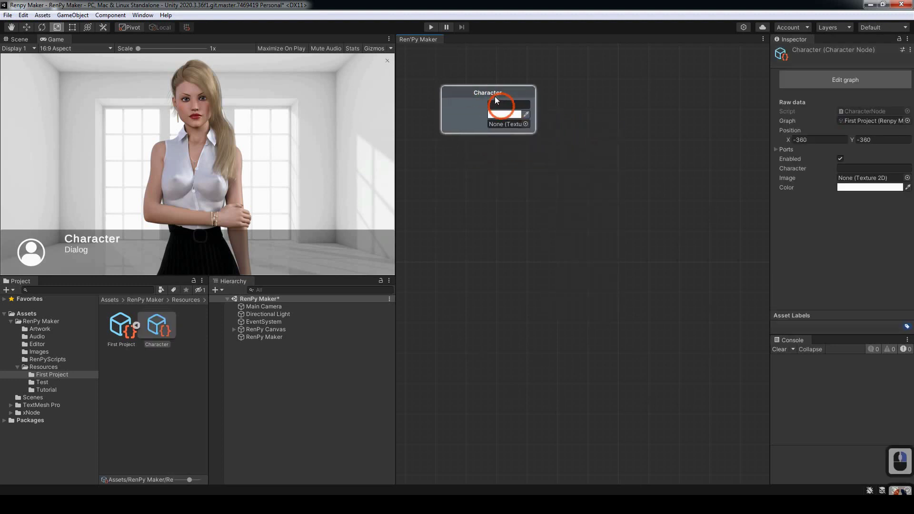
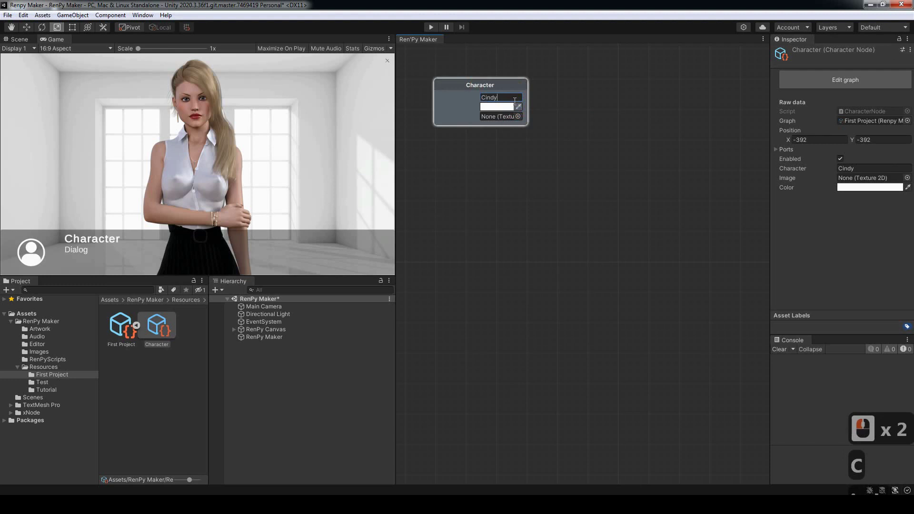
text(indy)
Step: Give Cindy a red colour and the side_cindy image
click(502, 111)
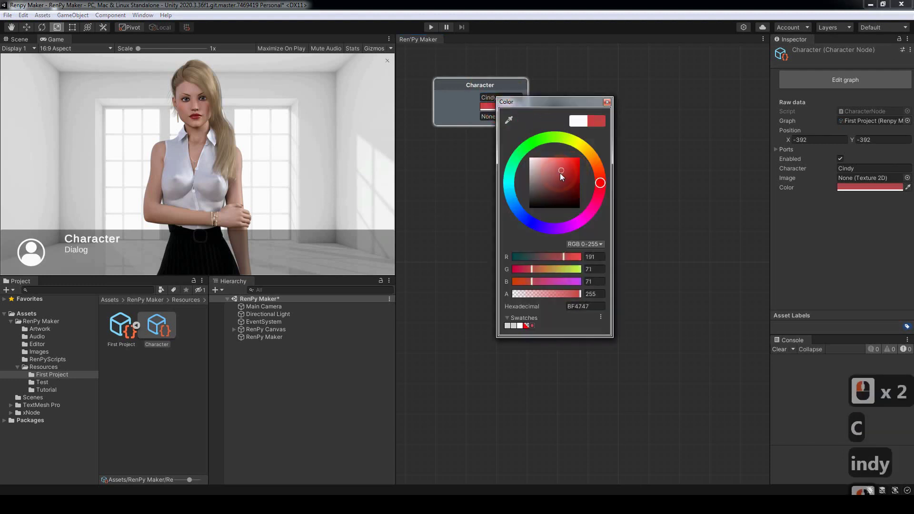
click(590, 150)
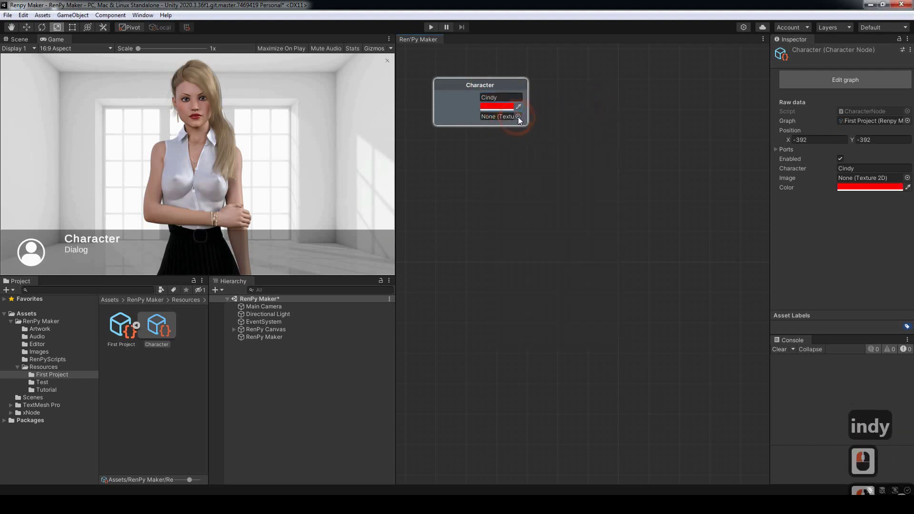
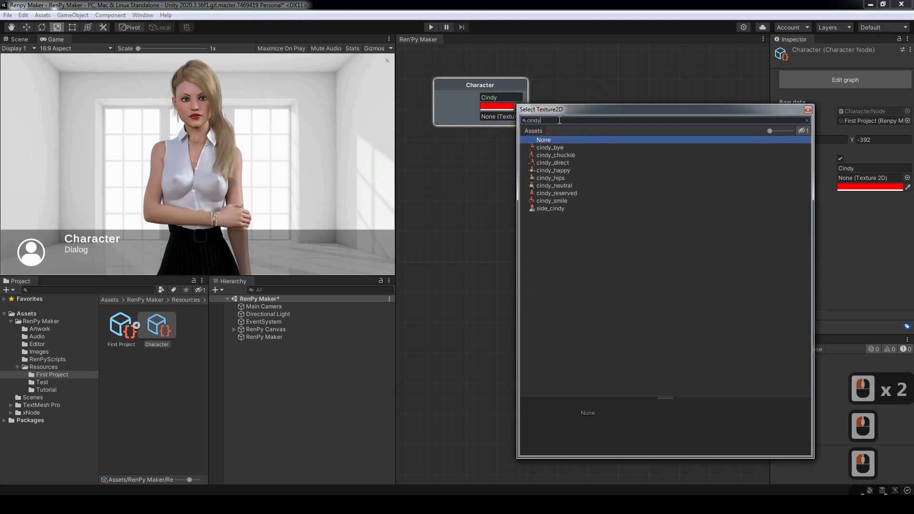
text(cindy)
click(555, 214)
click(526, 165)
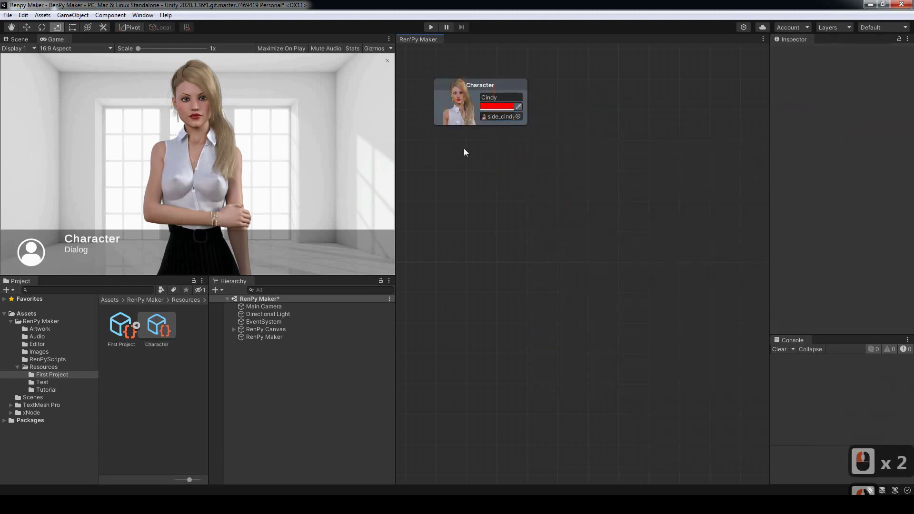
Step: Add a Start node and line it up under Cindy's Character node
middle_click(478, 168)
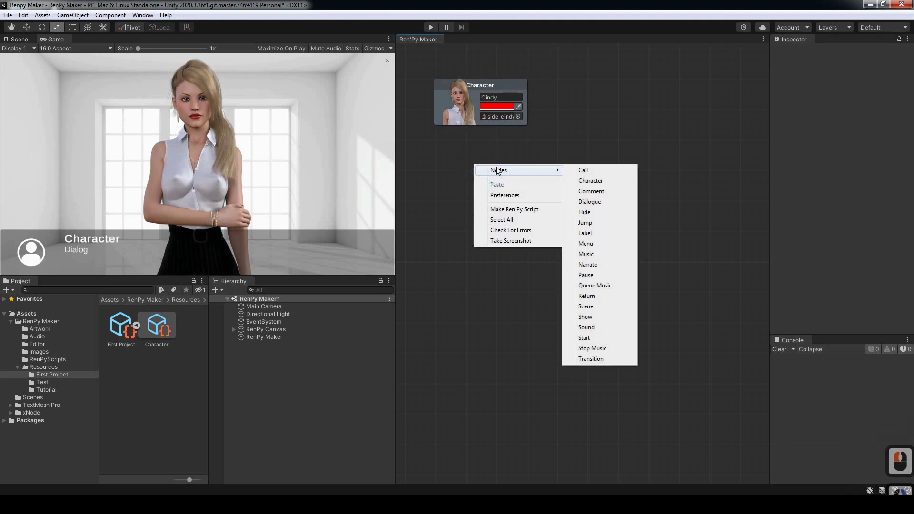
middle_click(587, 343)
click(501, 166)
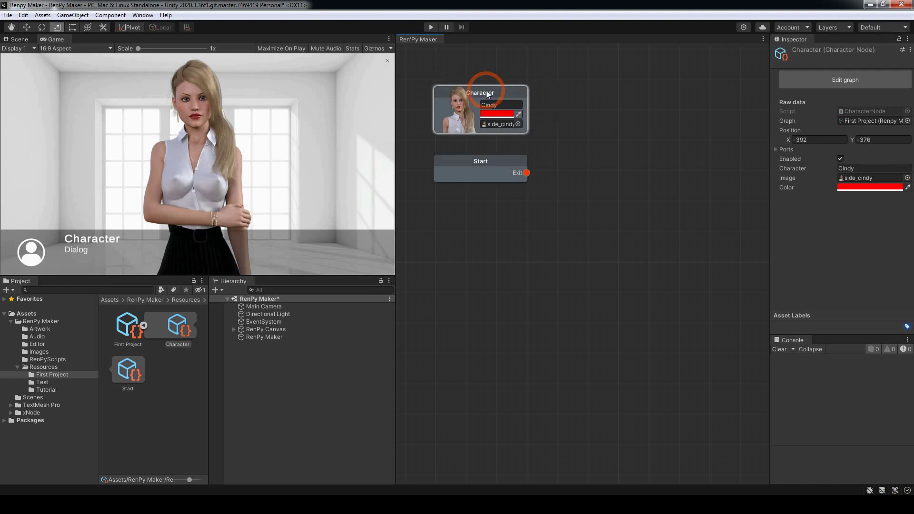
click(490, 91)
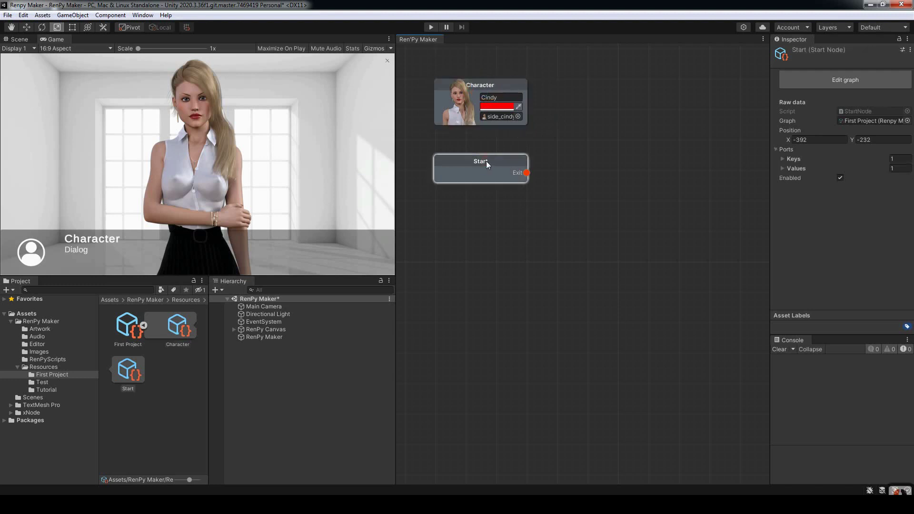
click(494, 161)
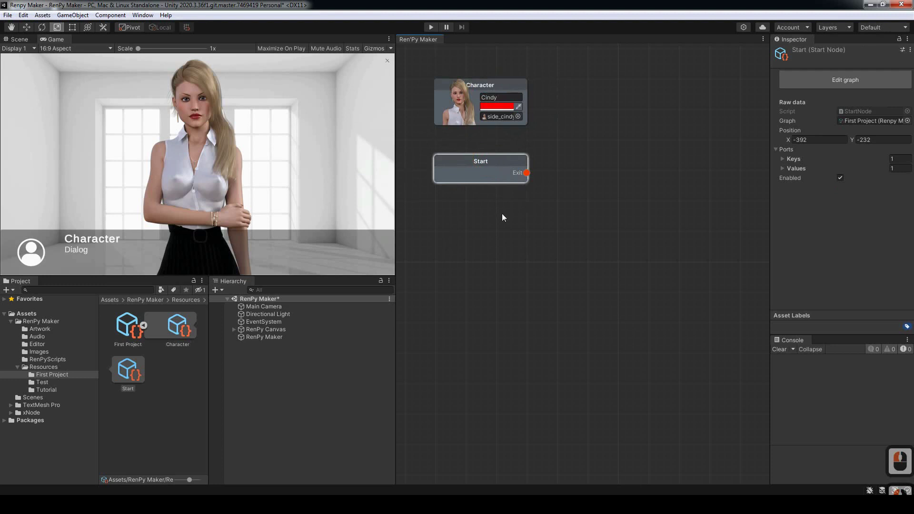
click(506, 216)
click(497, 223)
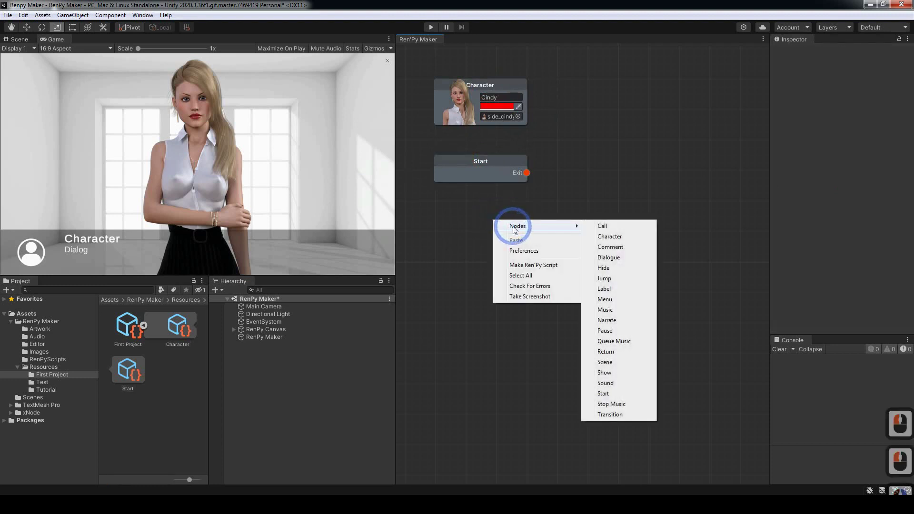
Step: Add a Scene node linked from Start's exit with the livingroom background image
middle_click(606, 364)
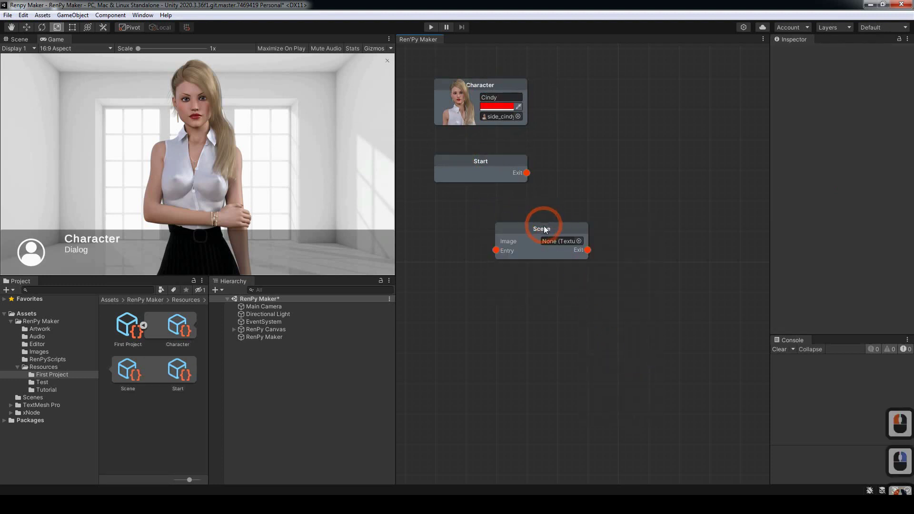
click(484, 201)
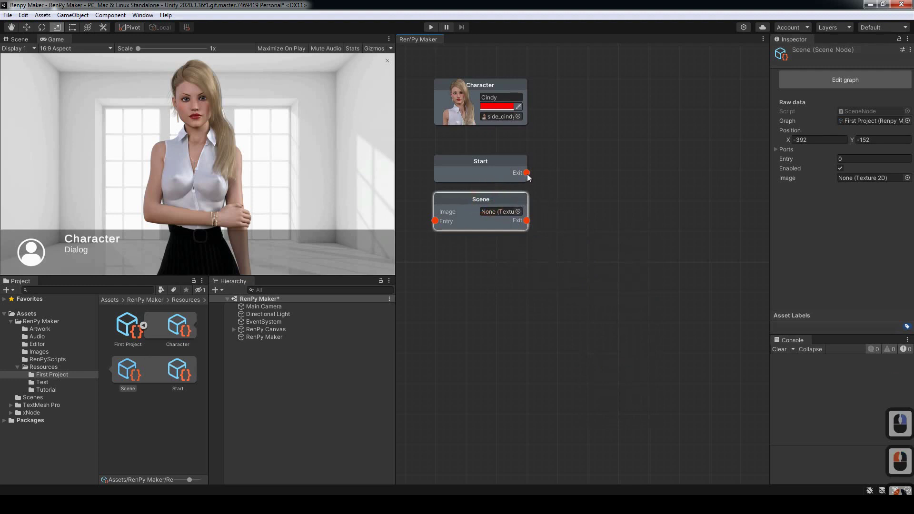
click(438, 226)
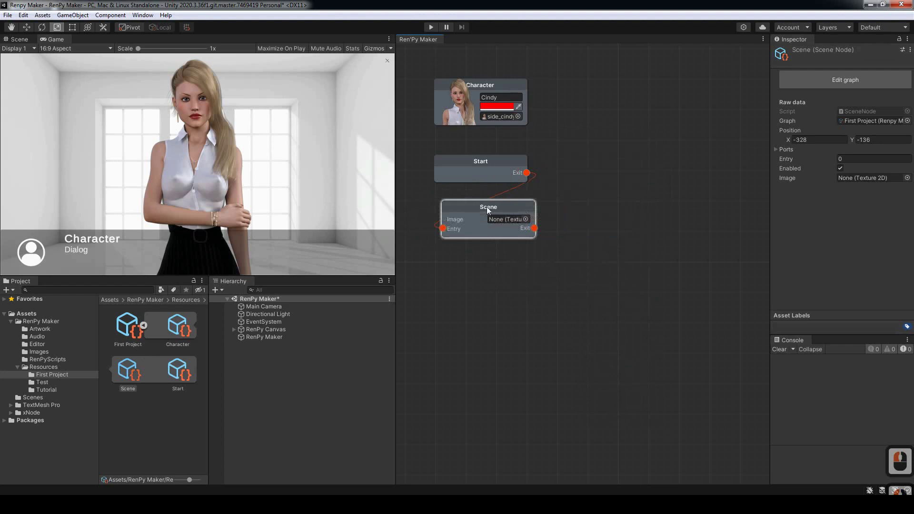
click(482, 208)
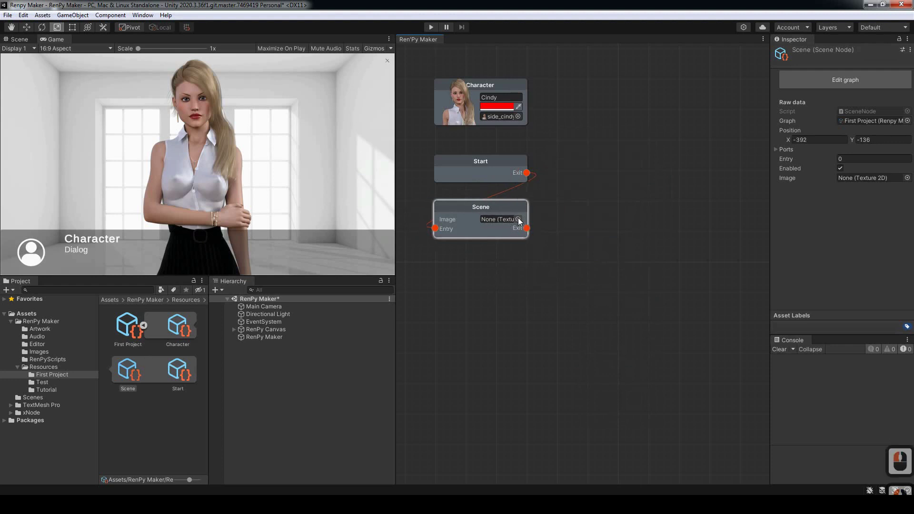
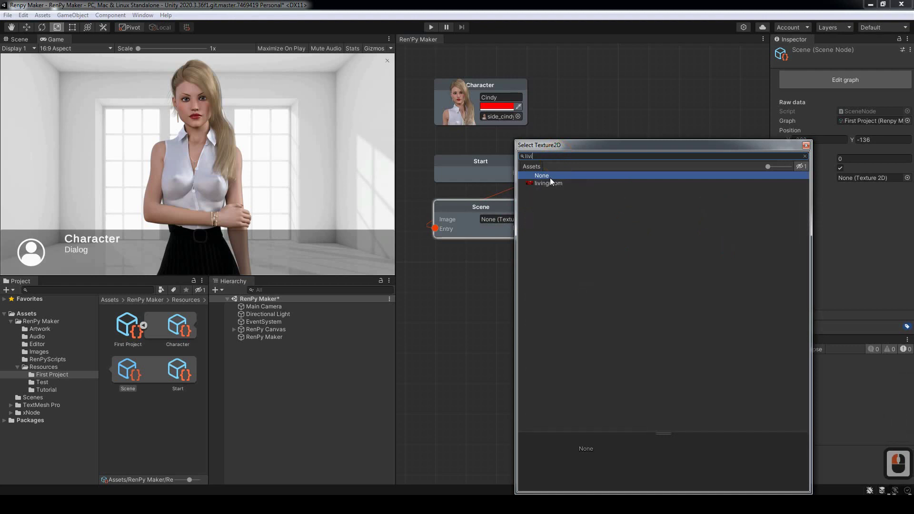
text(livi)
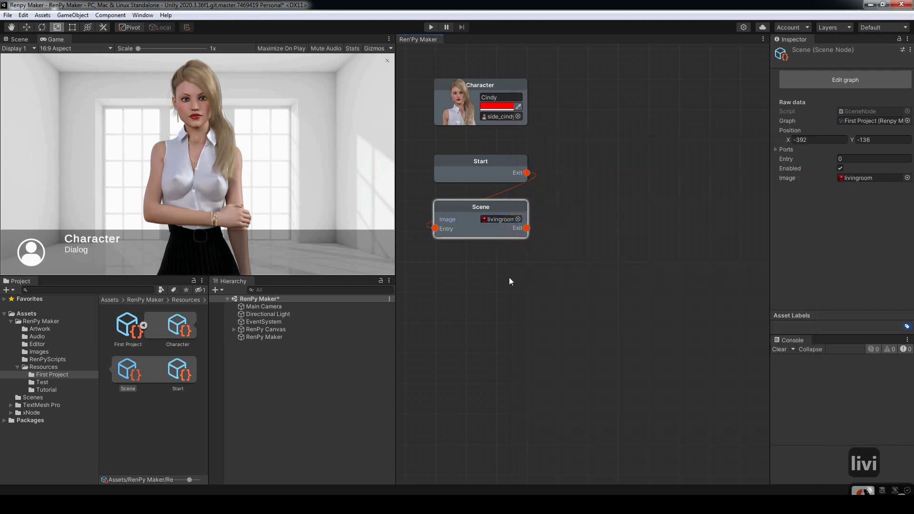
click(512, 281)
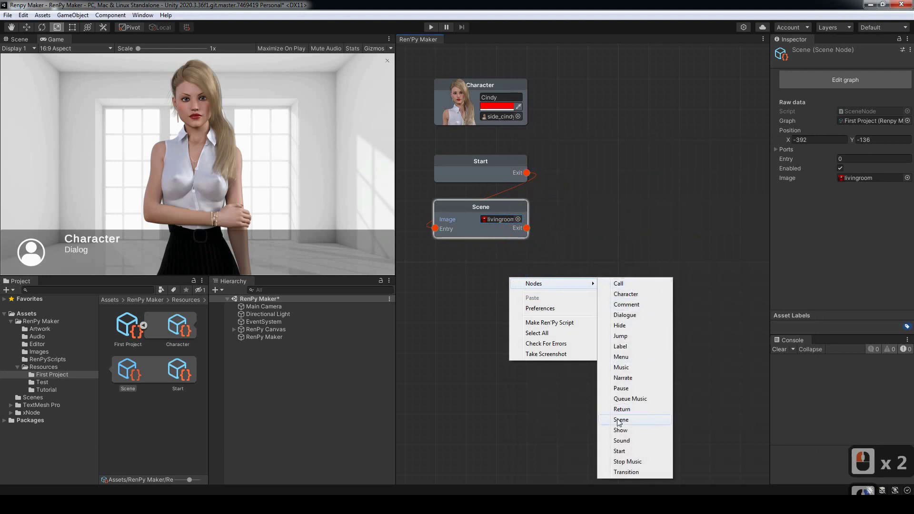
Step: Add a Show node after the Scene node showing cindy_bye at Center position
middle_click(624, 431)
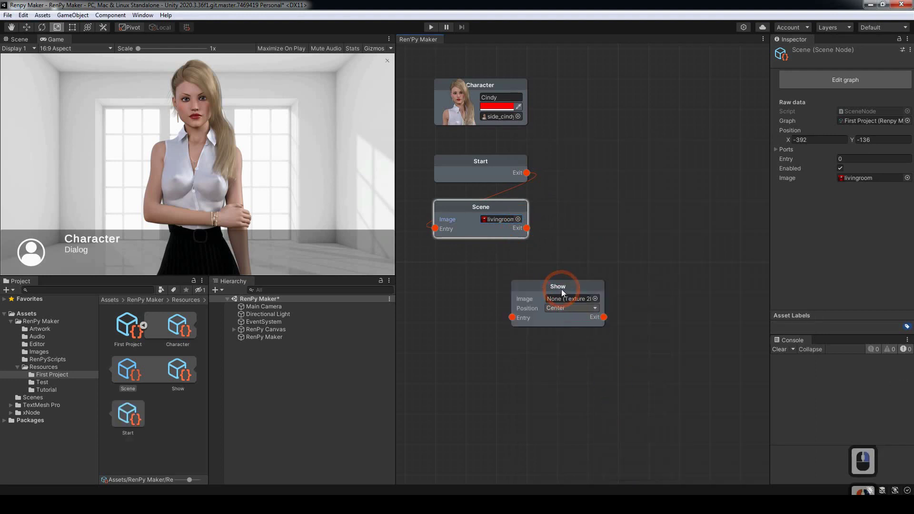
click(490, 259)
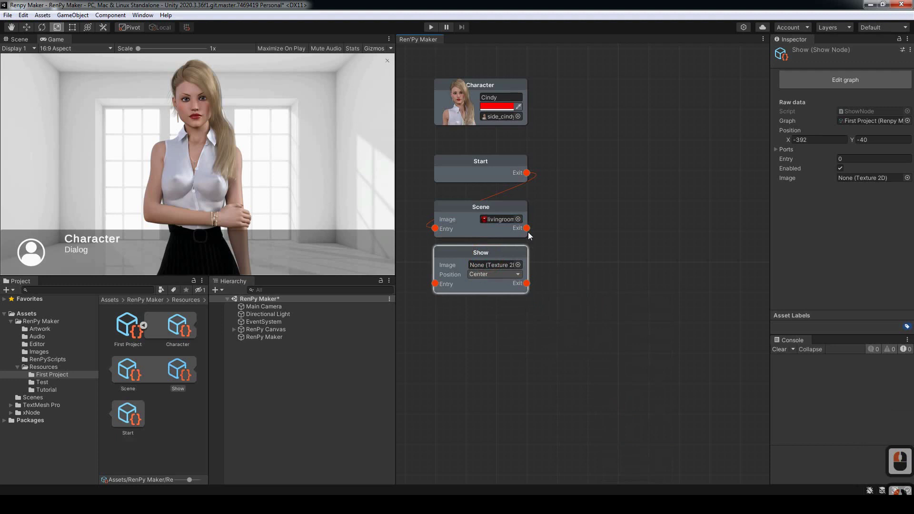
click(438, 285)
click(523, 267)
double_click(556, 163)
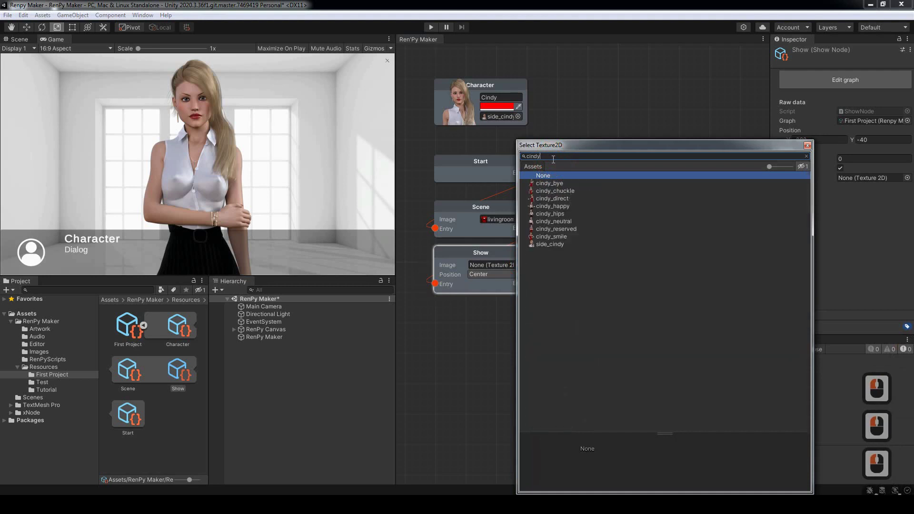
text(cindy)
click(554, 185)
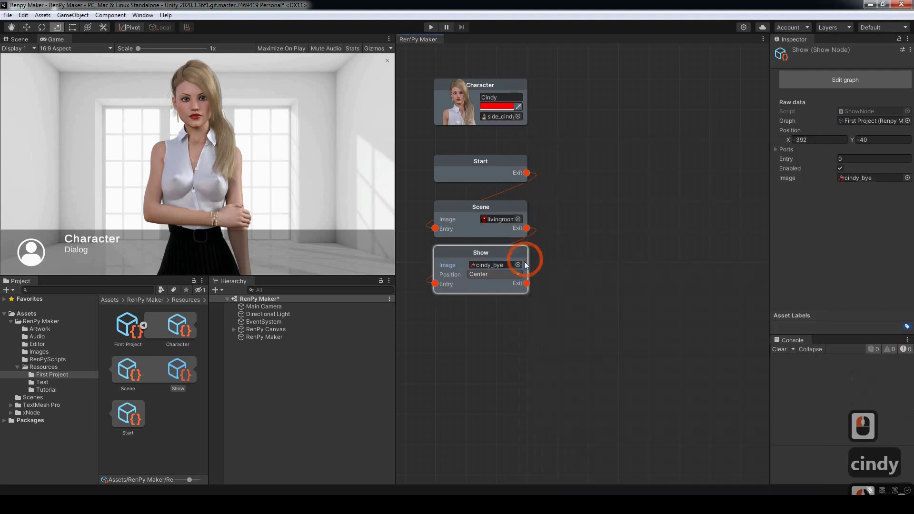
click(512, 319)
Step: Add a Dialogue node linked from Show with the line "This is the first dialogue"
right_click(512, 318)
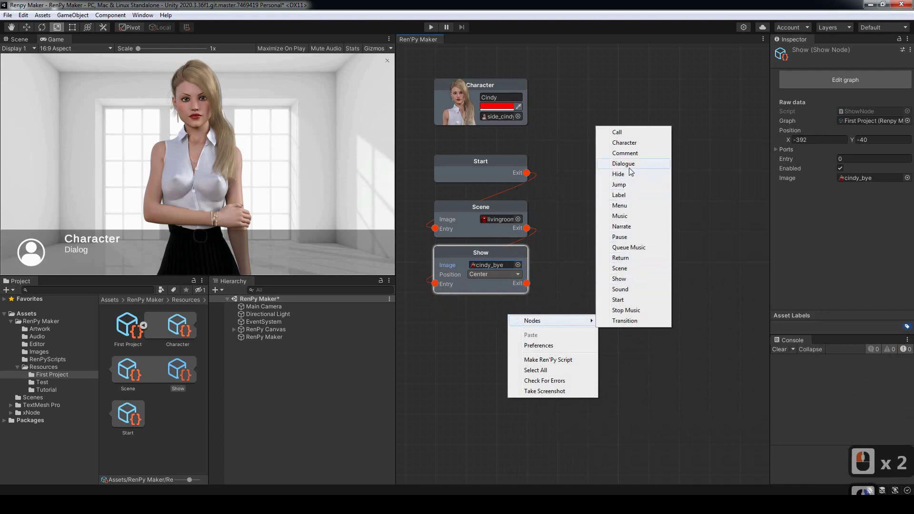
middle_click(628, 167)
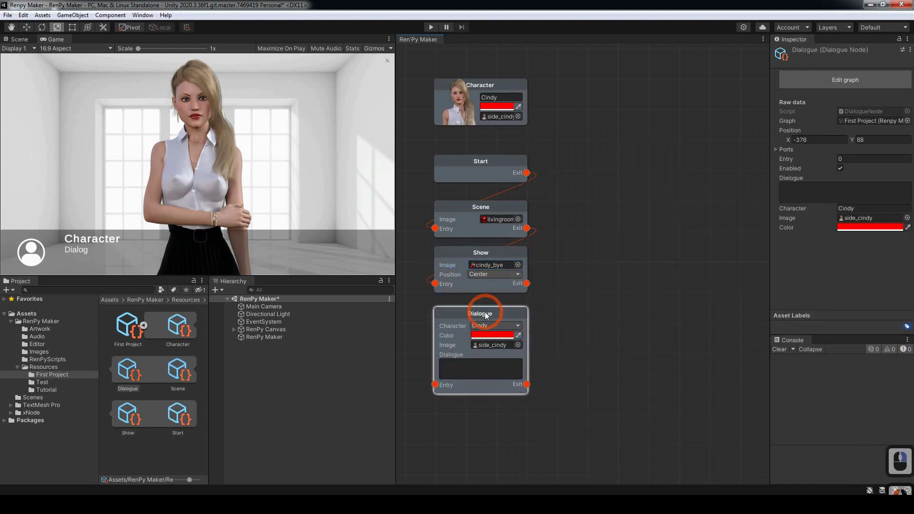
click(502, 310)
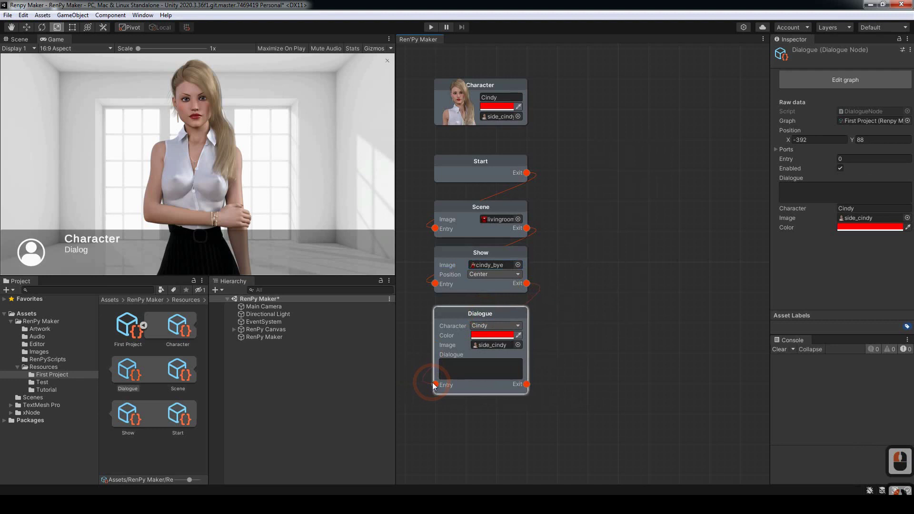
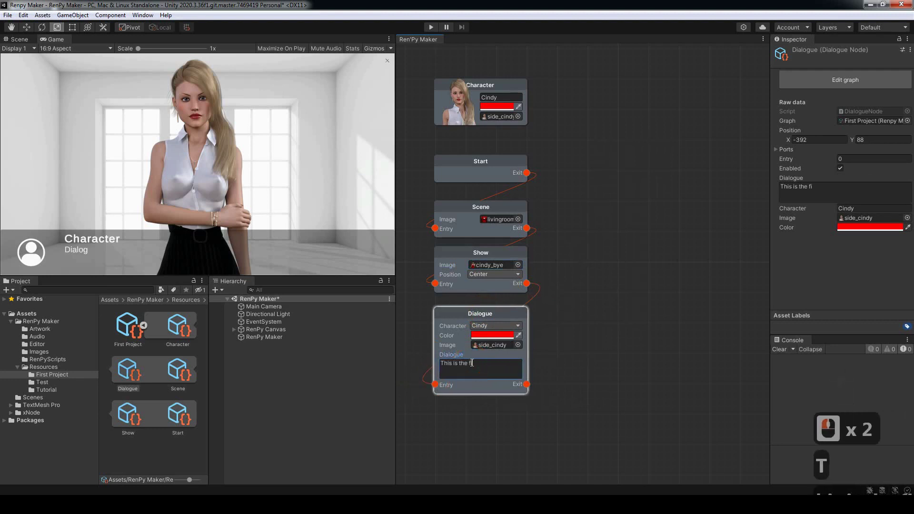
text(his is the first dial)
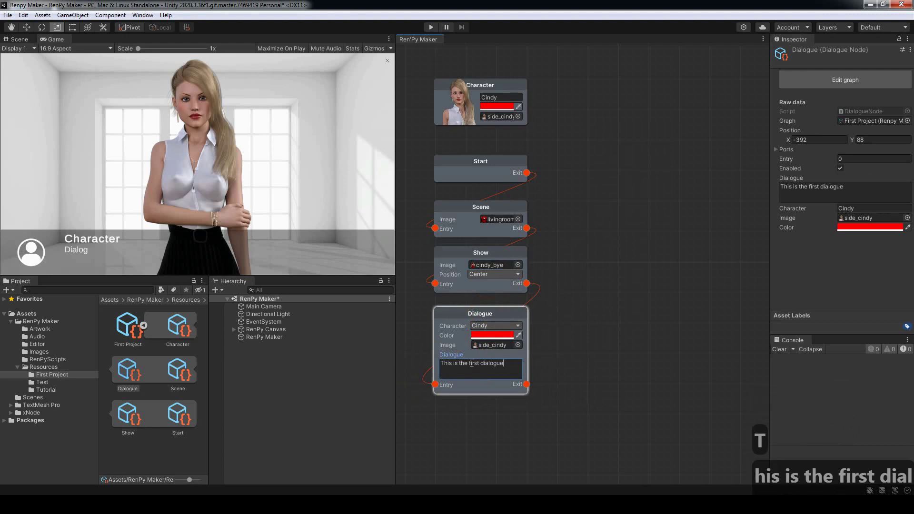
Step: Complete the first line and add a second Dialogue node to the graph
text(ogue)
click(577, 369)
click(577, 323)
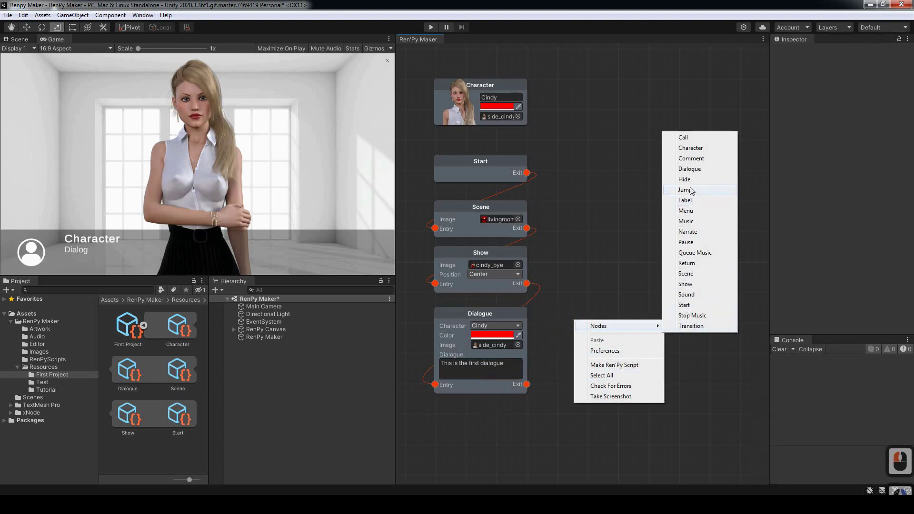
middle_click(693, 172)
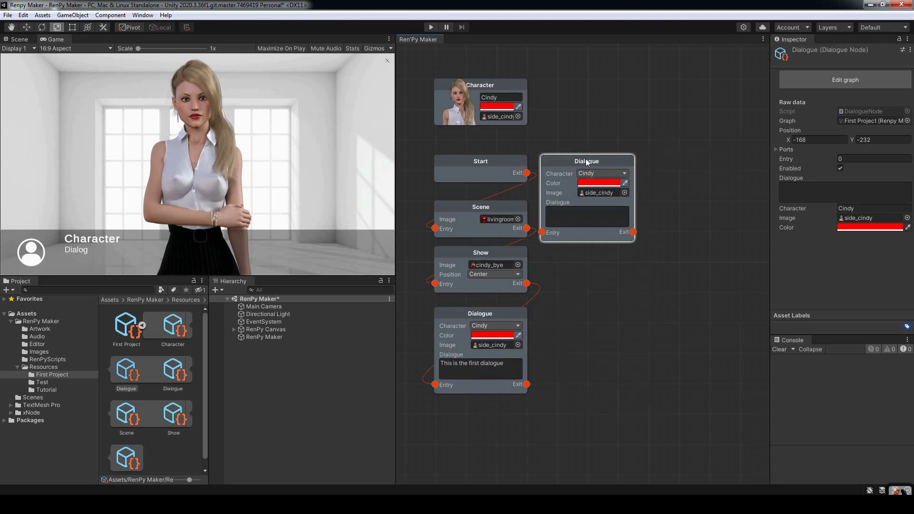
Step: Write "This is the second dialogue" in the second Dialogue node
click(602, 163)
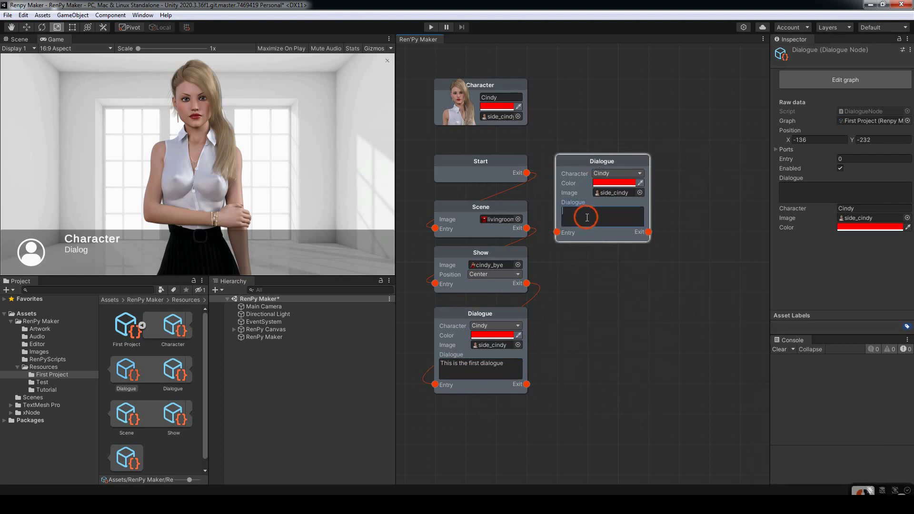
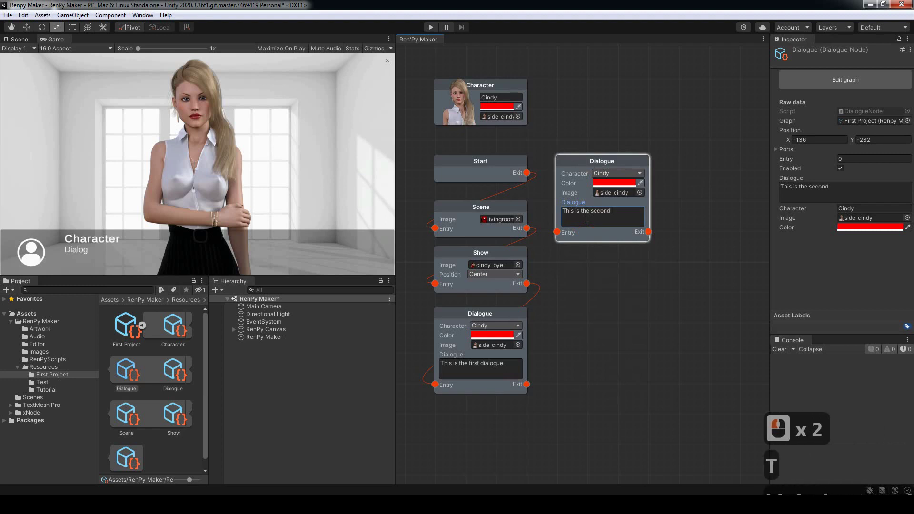
text(his is the second d)
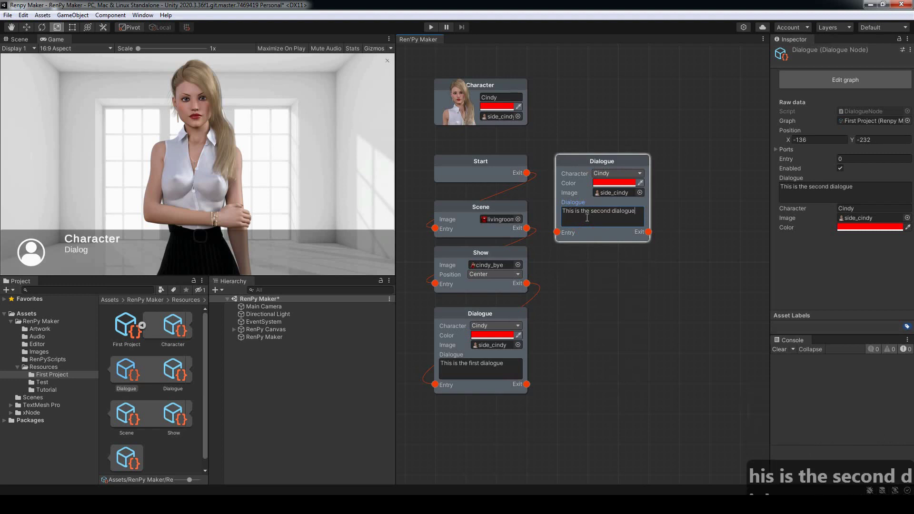
text(ialogue)
click(606, 288)
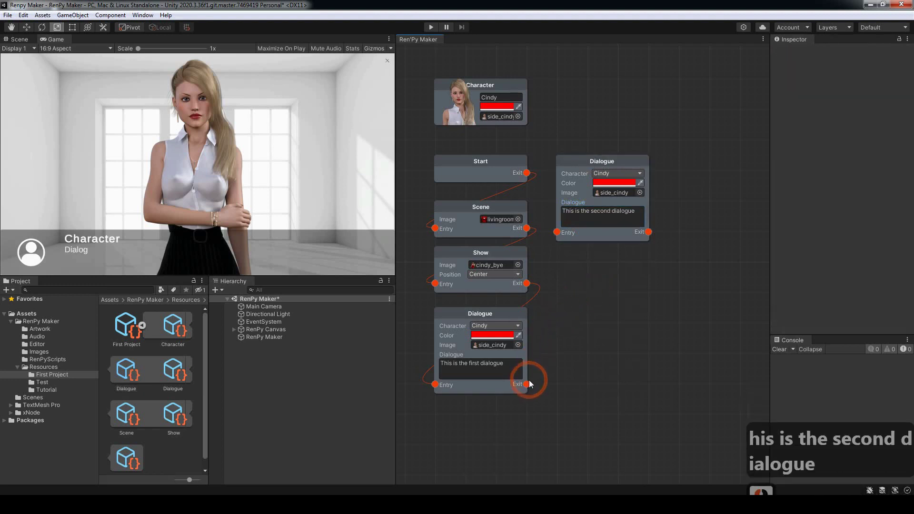
Step: Link the first Dialogue to the second, then add a Return node linked after it
click(558, 235)
click(625, 292)
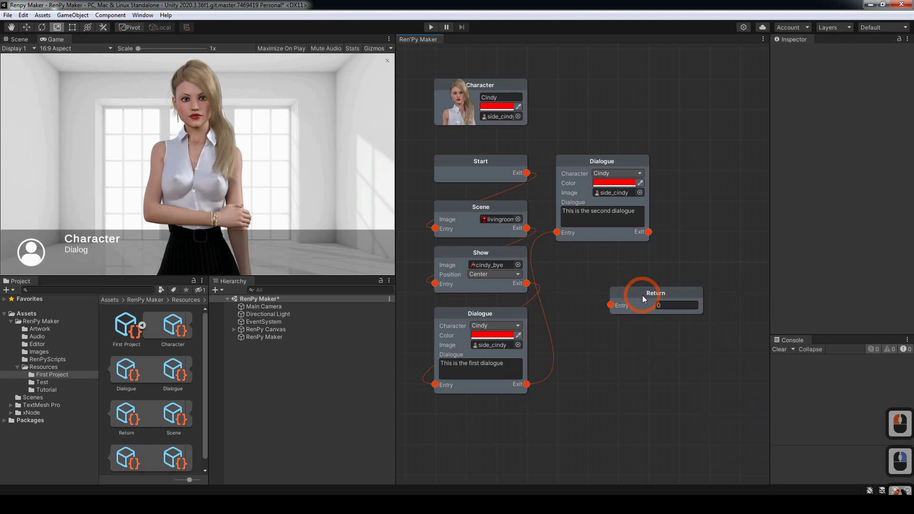
click(595, 268)
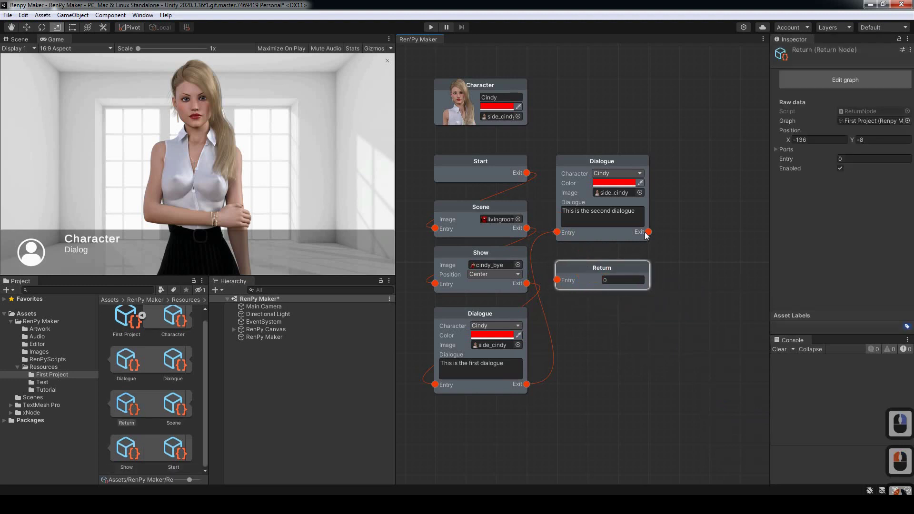
click(560, 283)
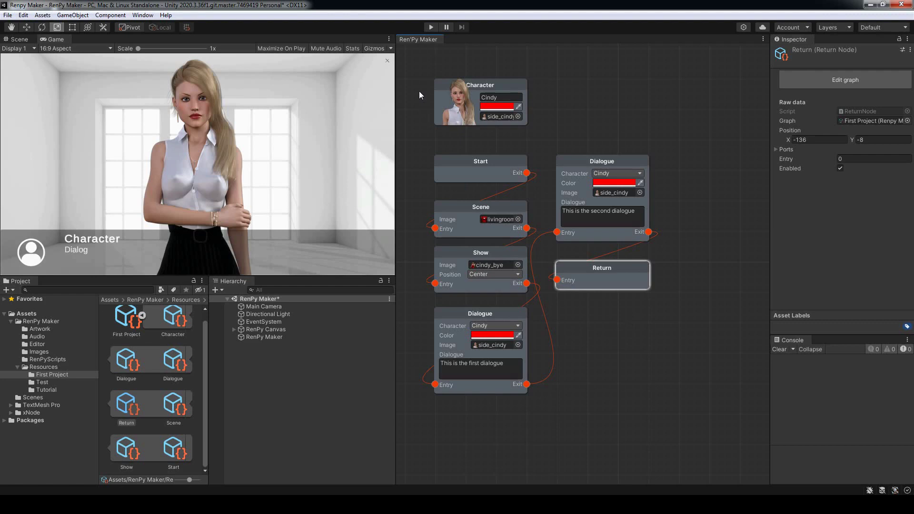
click(436, 31)
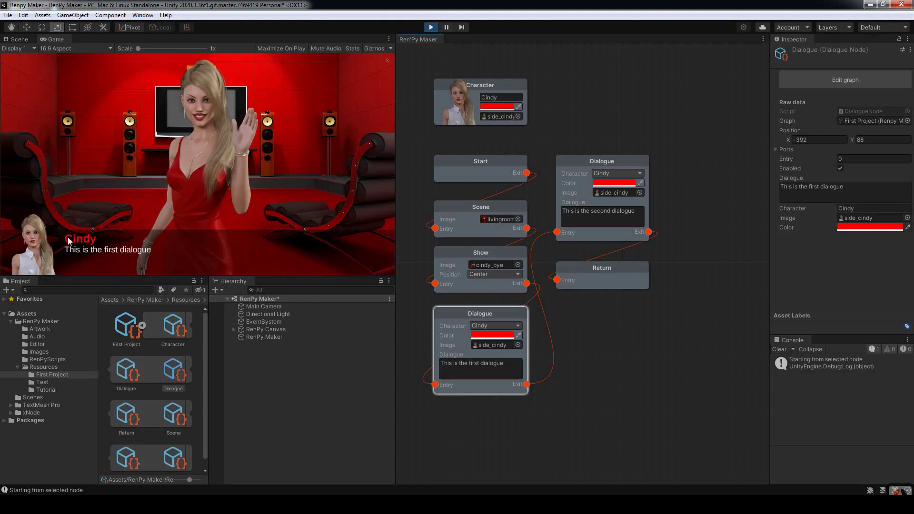
click(281, 194)
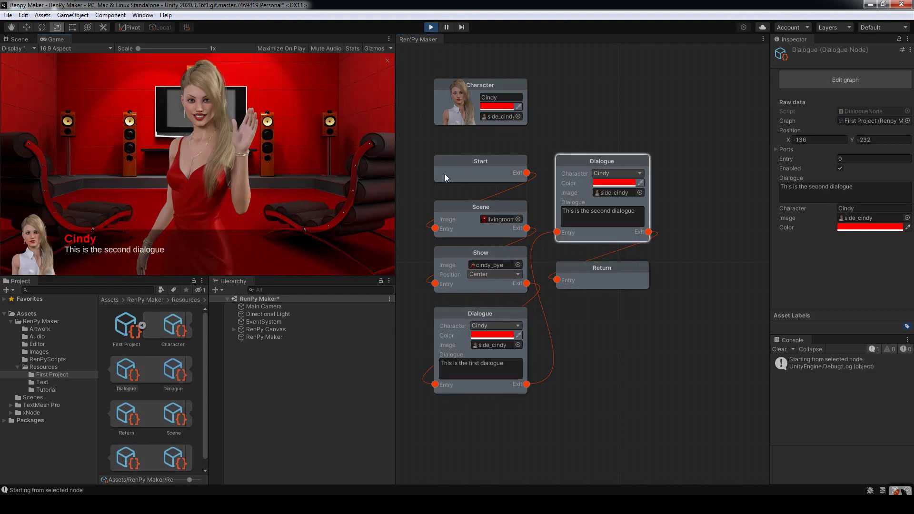
click(274, 201)
click(293, 194)
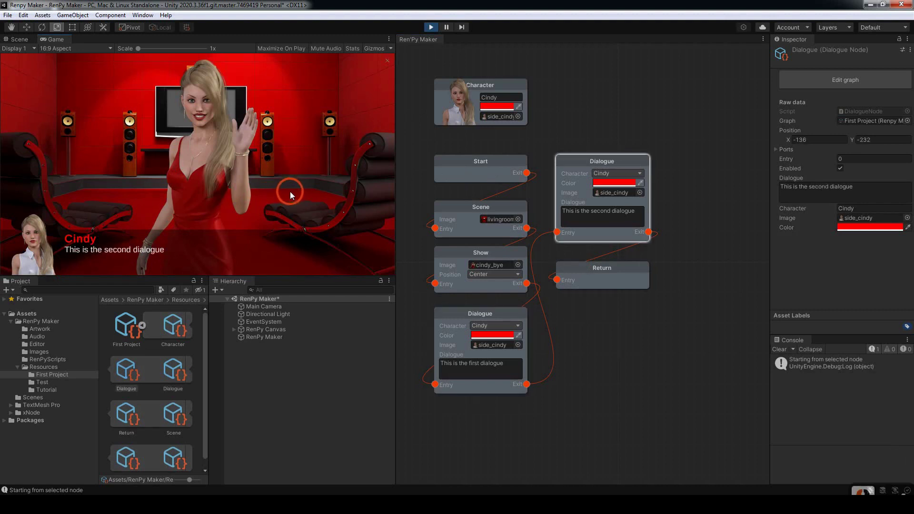
click(439, 33)
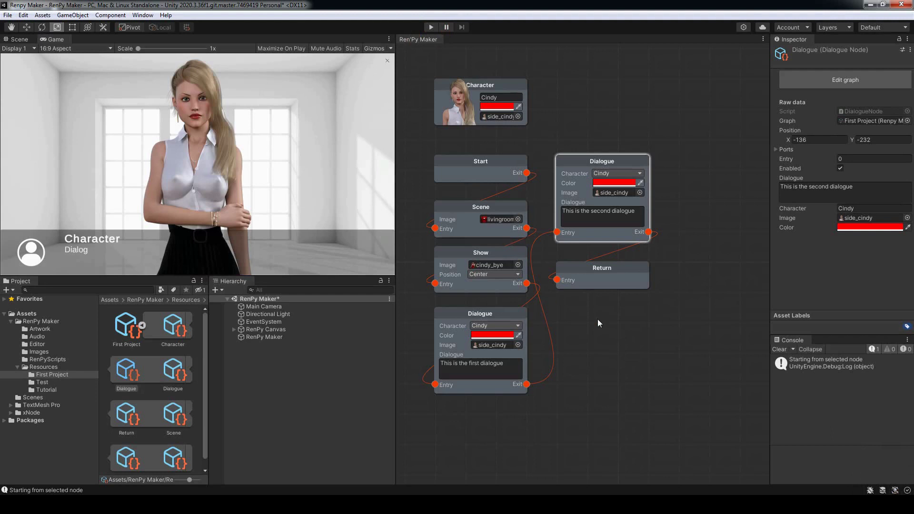
Step: Generate the Ren'Py script from the graph and save it as script.rpy, replacing the old file
click(604, 324)
click(588, 341)
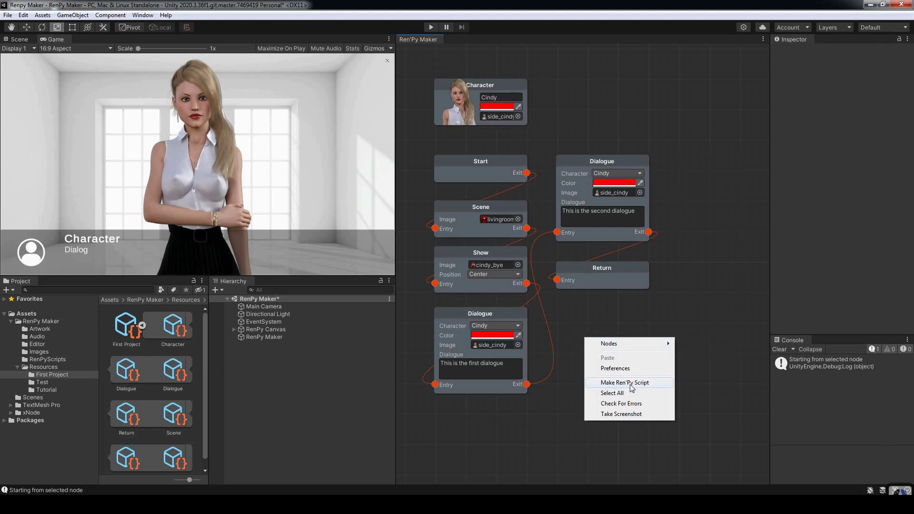
click(634, 385)
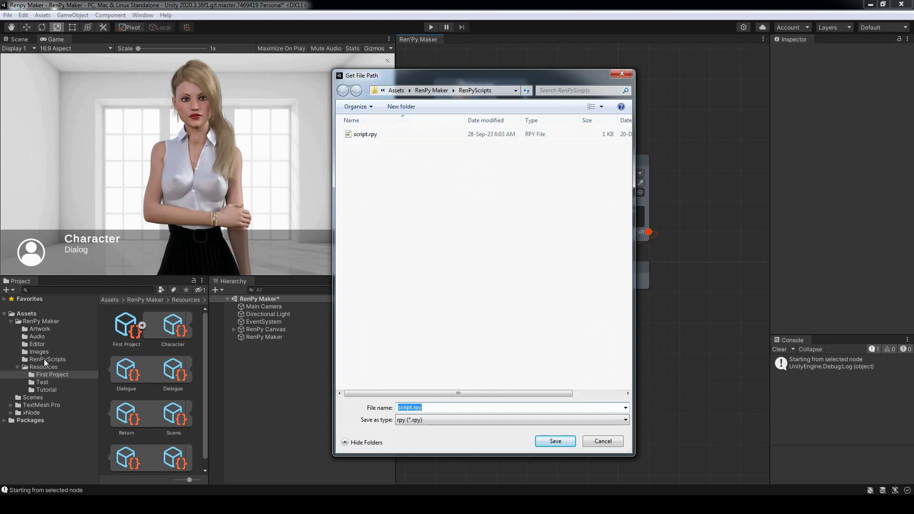
double_click(367, 140)
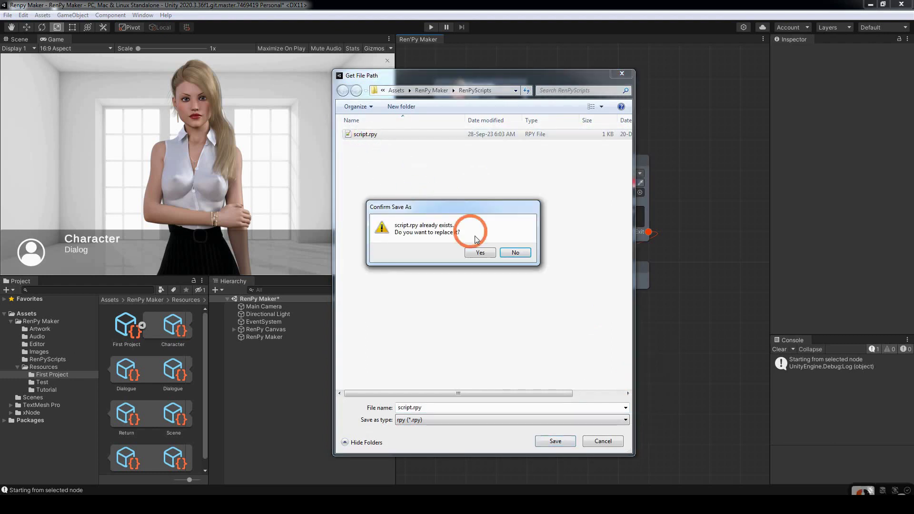
click(480, 254)
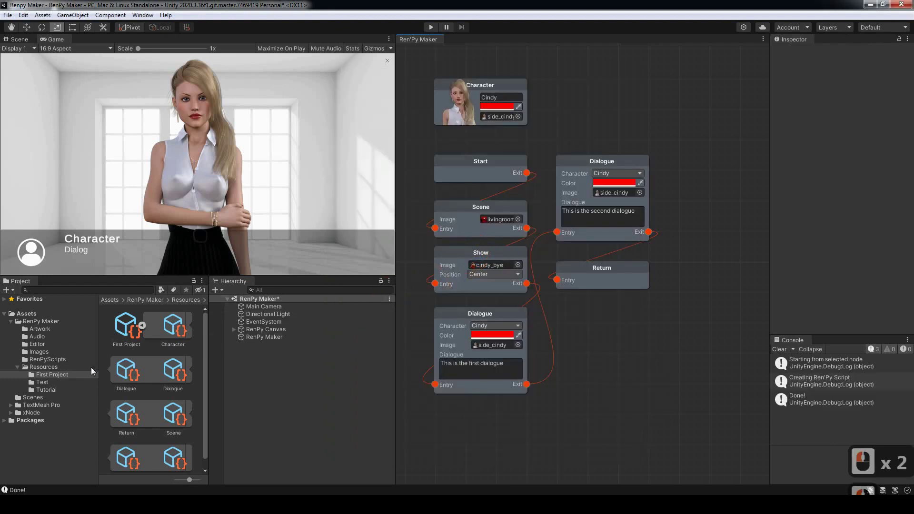
Step: Reveal the exported script.rpy asset from the RenPyScripts folder in the file explorer
click(51, 363)
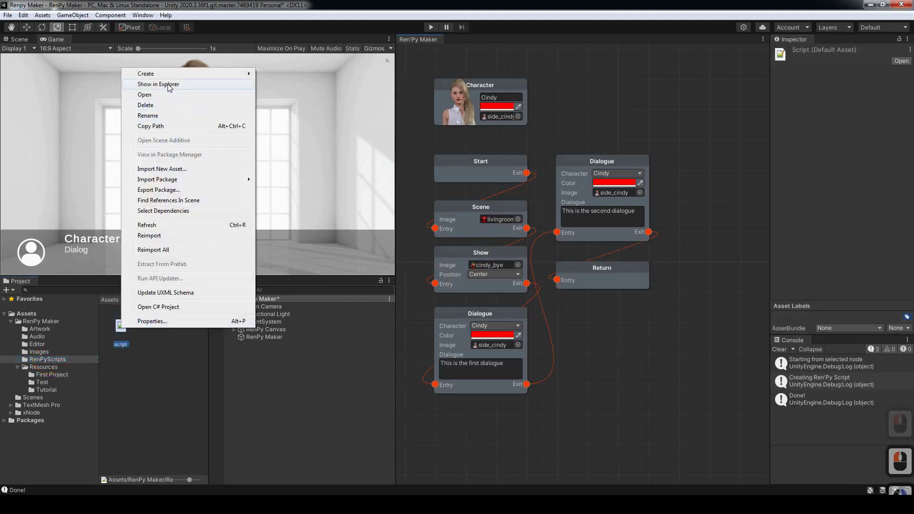
right_click(171, 87)
click(354, 188)
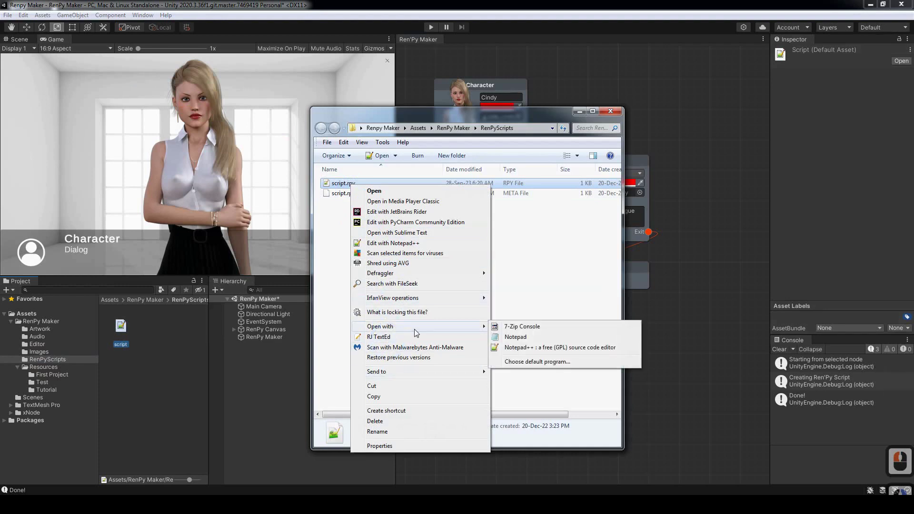
Step: Review script.rpy in Notepad, close it, and copy the file to the clipboard
right_click(520, 338)
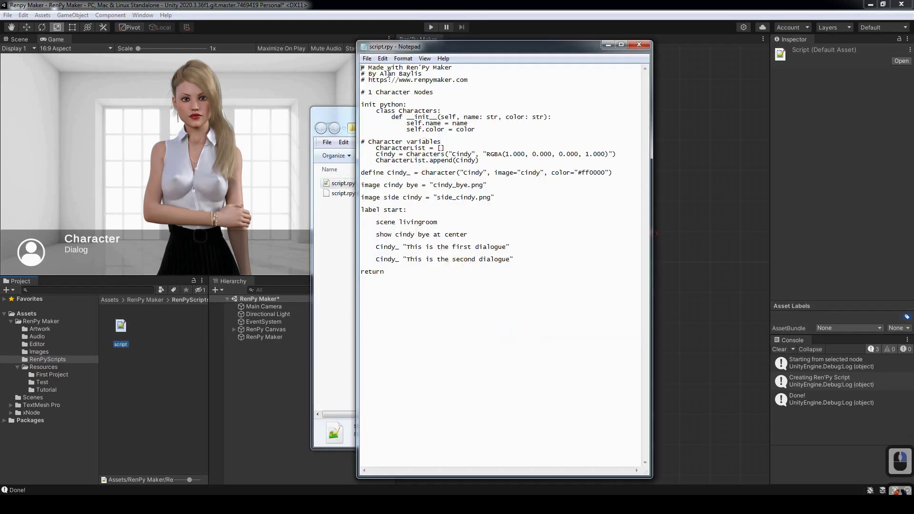
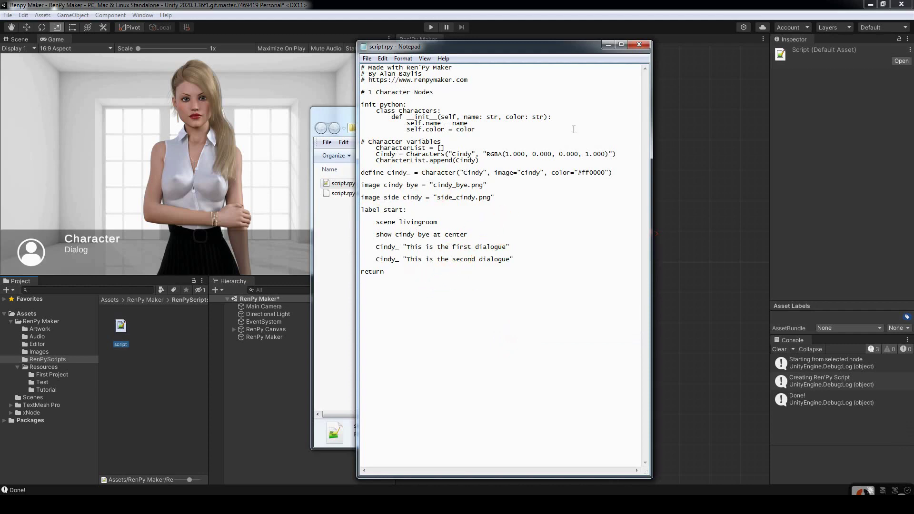
click(639, 49)
right_click(351, 184)
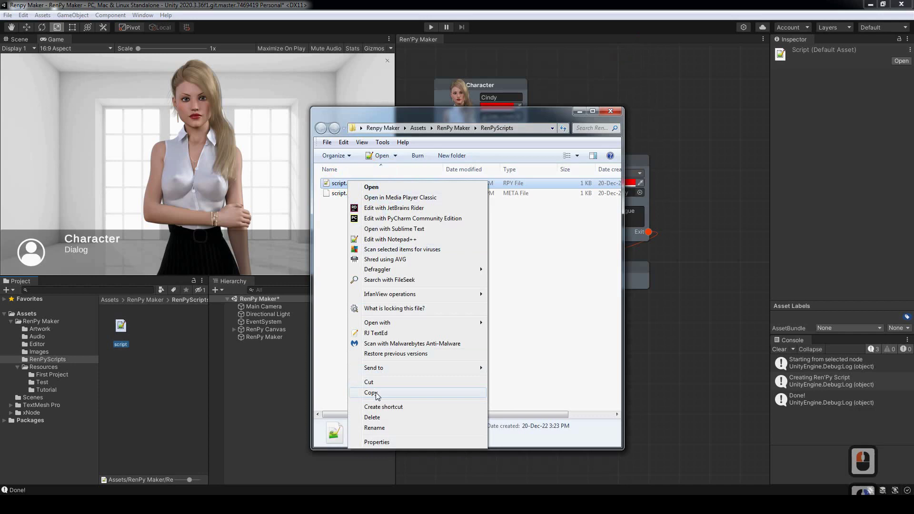
right_click(379, 395)
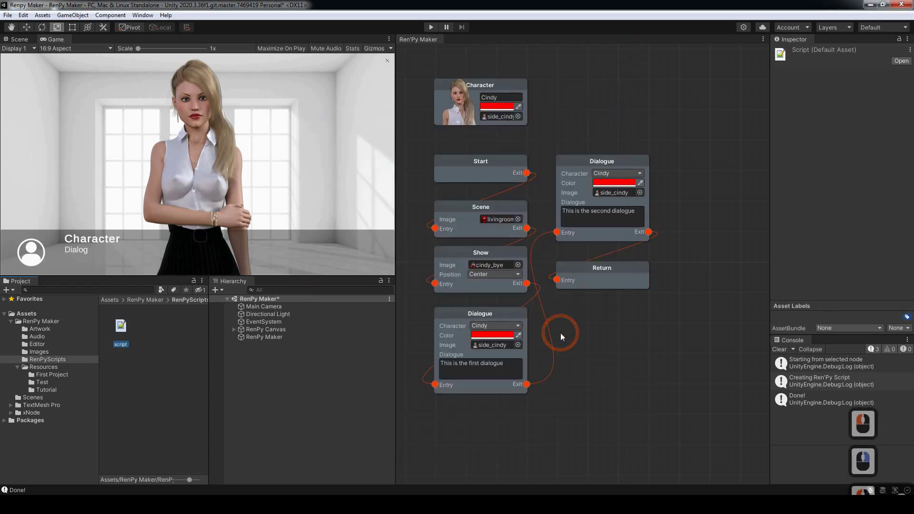
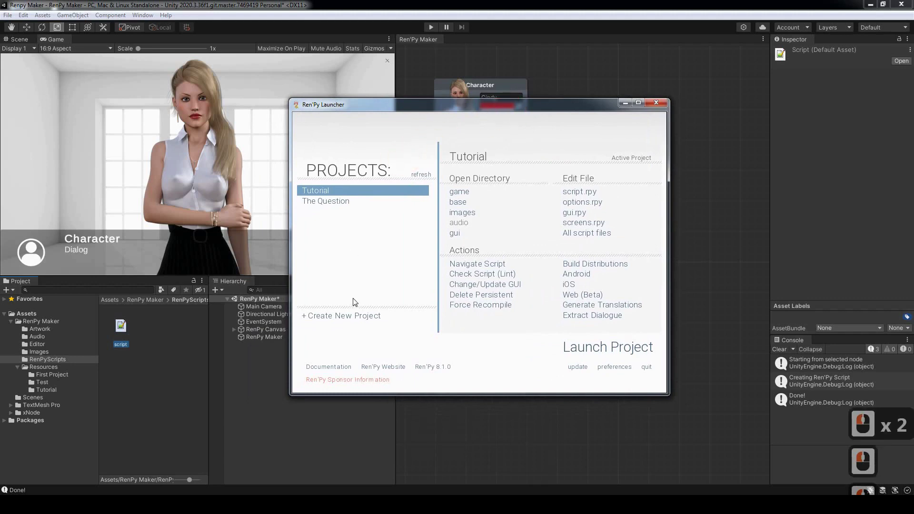
Step: Create a new Ren'Py project and name it First Project
click(355, 317)
click(618, 351)
key(f)
text(irst)
key(p)
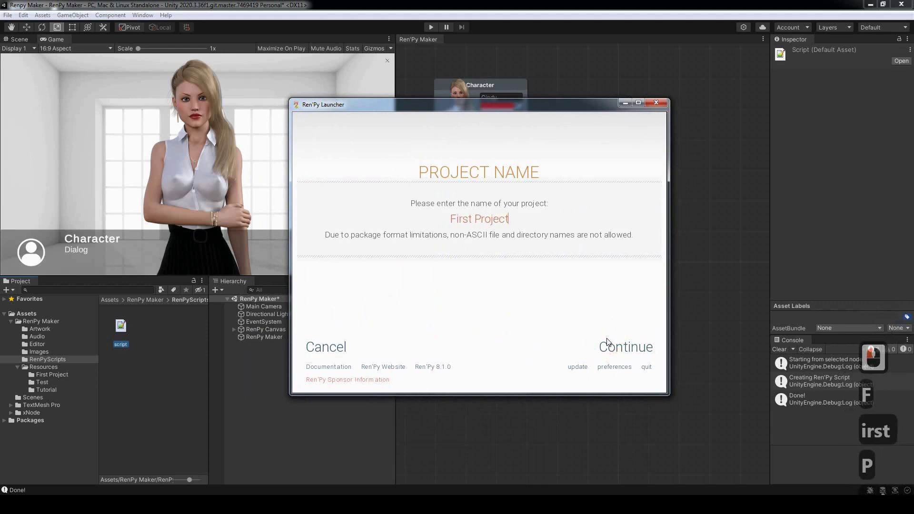